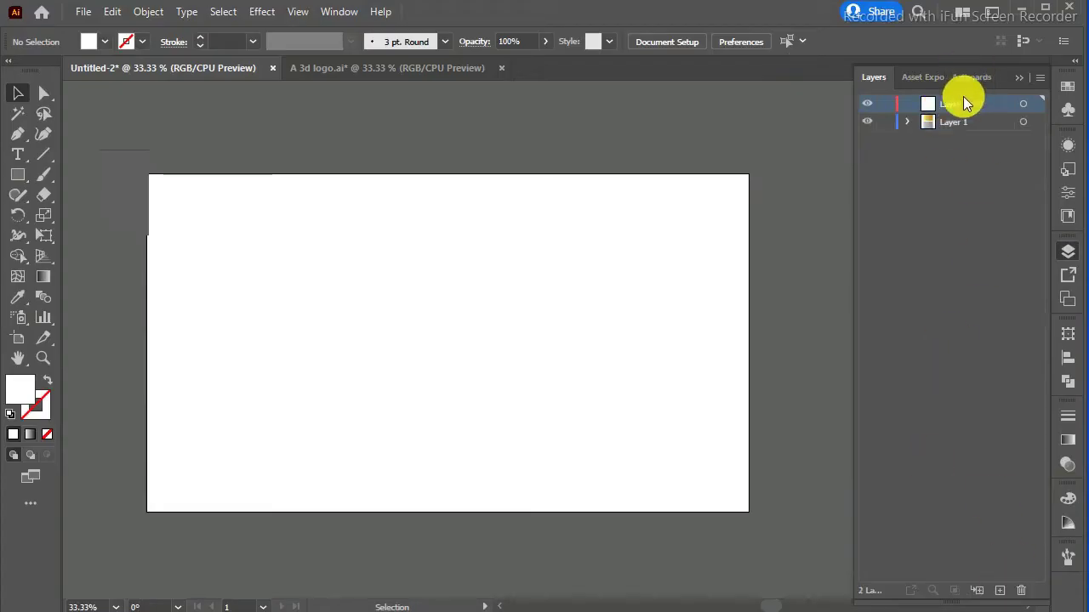
# - Draw a large unfilled black-outlined circle with a small concentric circle at its centre
pyautogui.doubleClick(963, 110)
pyautogui.press('Return')
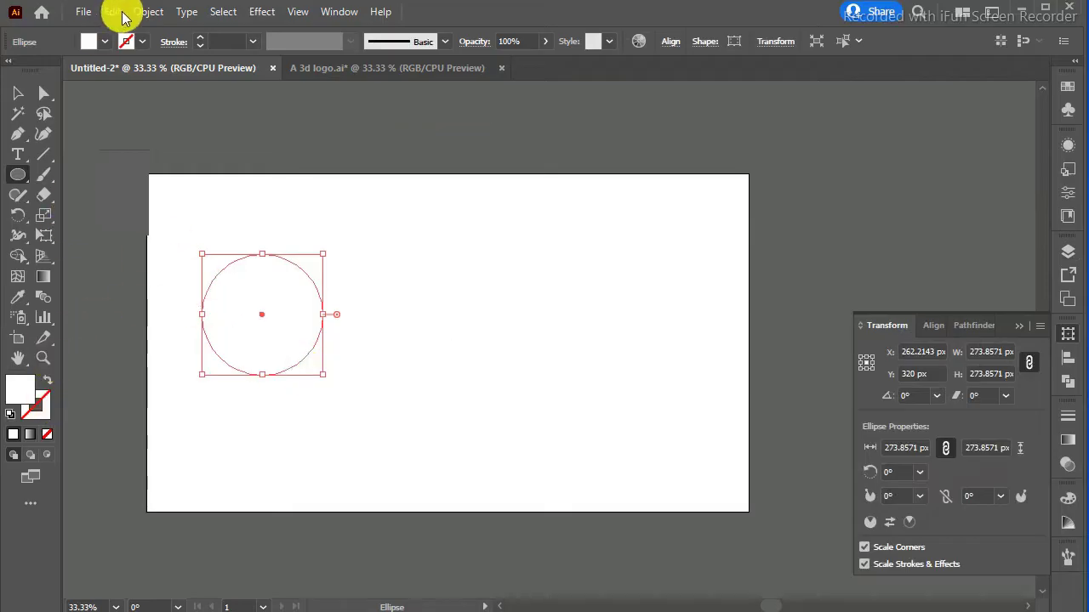
pyautogui.press('Return')
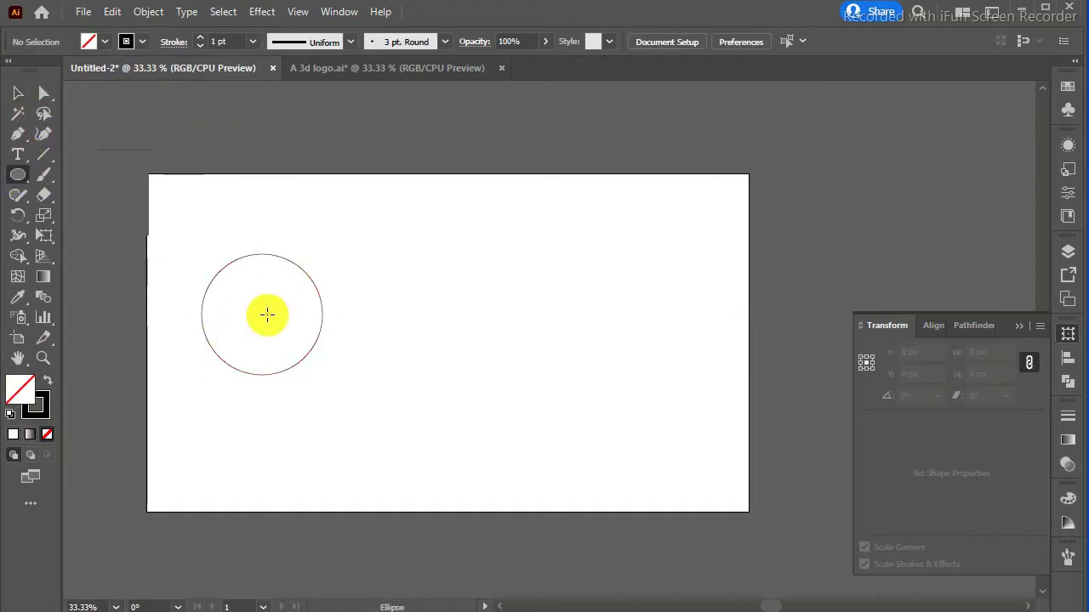
pyautogui.click(308, 270)
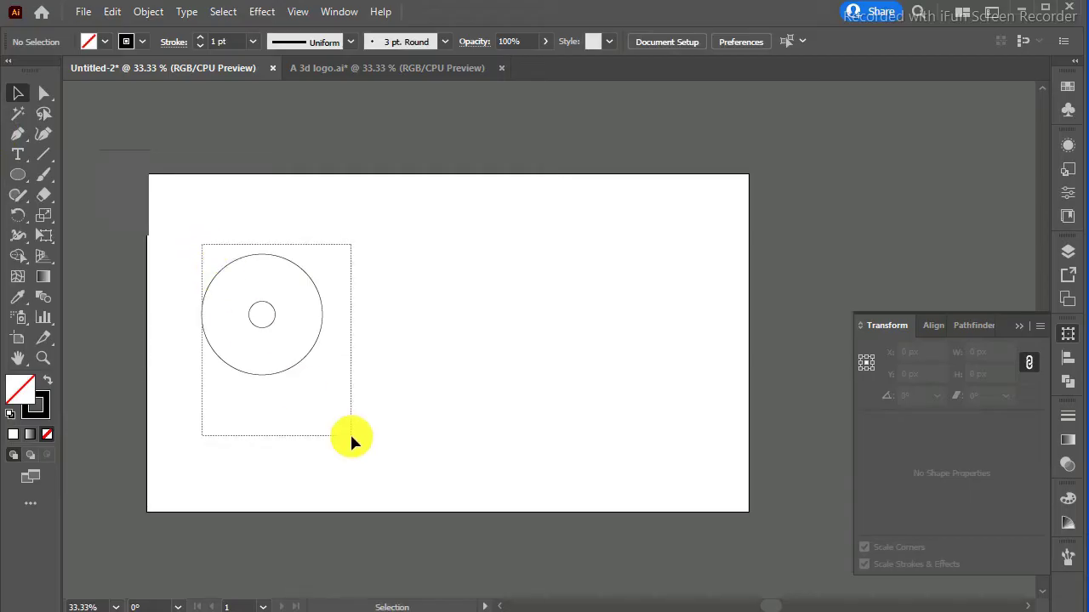
# - Drop the copied circles to the right and draw four horizontal guide lines across both pairs
pyautogui.click(308, 270)
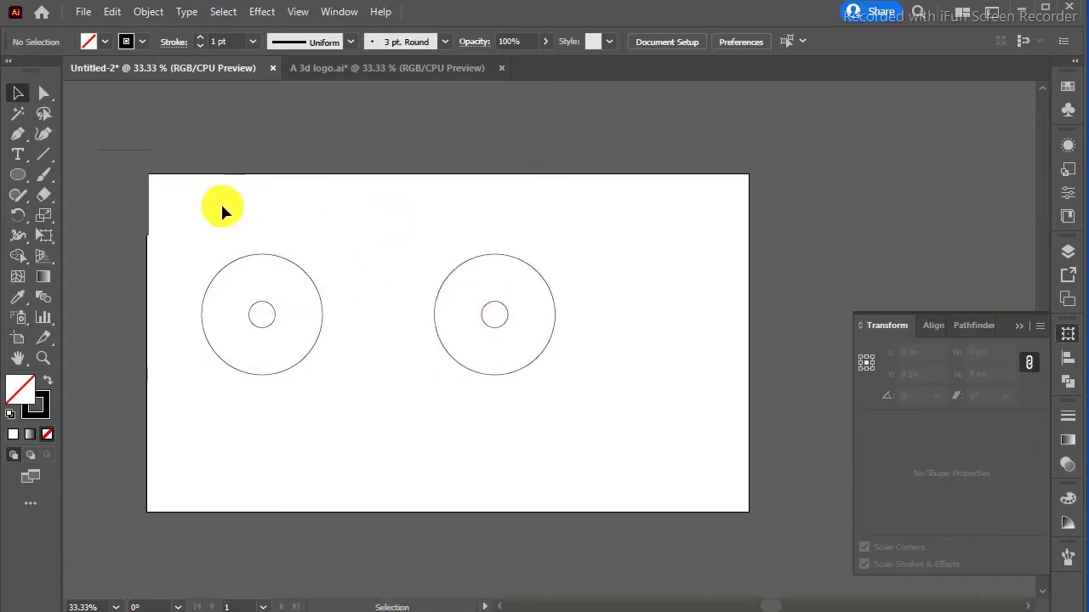
pyautogui.click(307, 269)
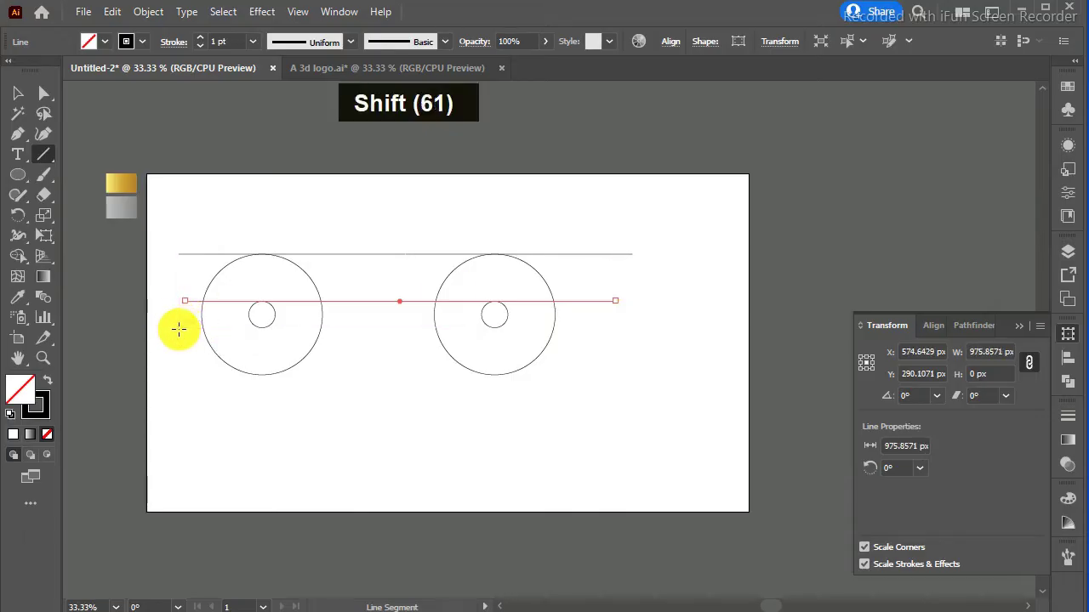
pyautogui.click(308, 270)
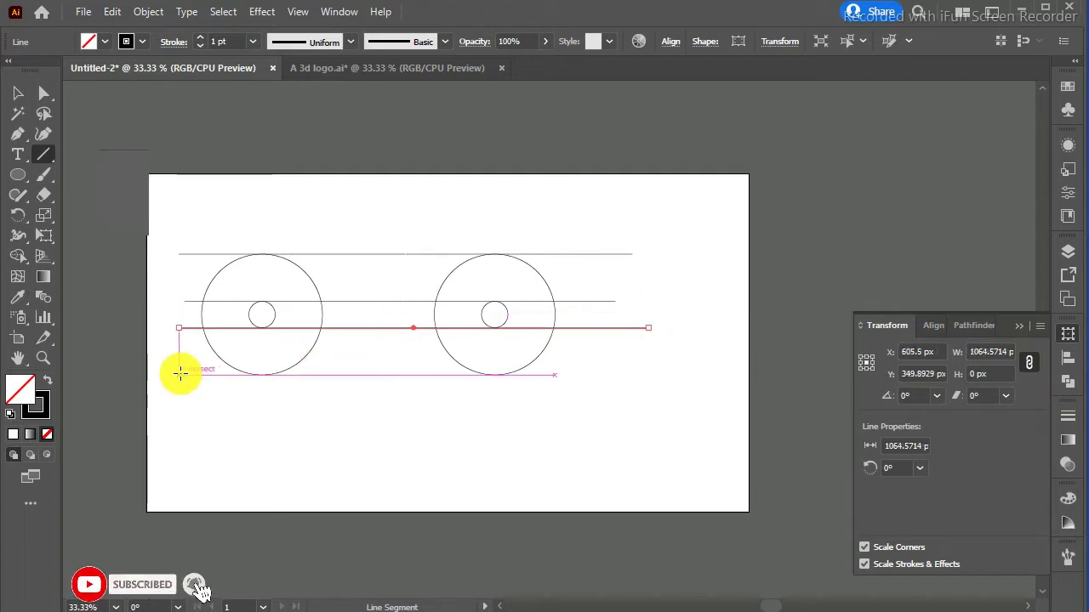
pyautogui.click(308, 270)
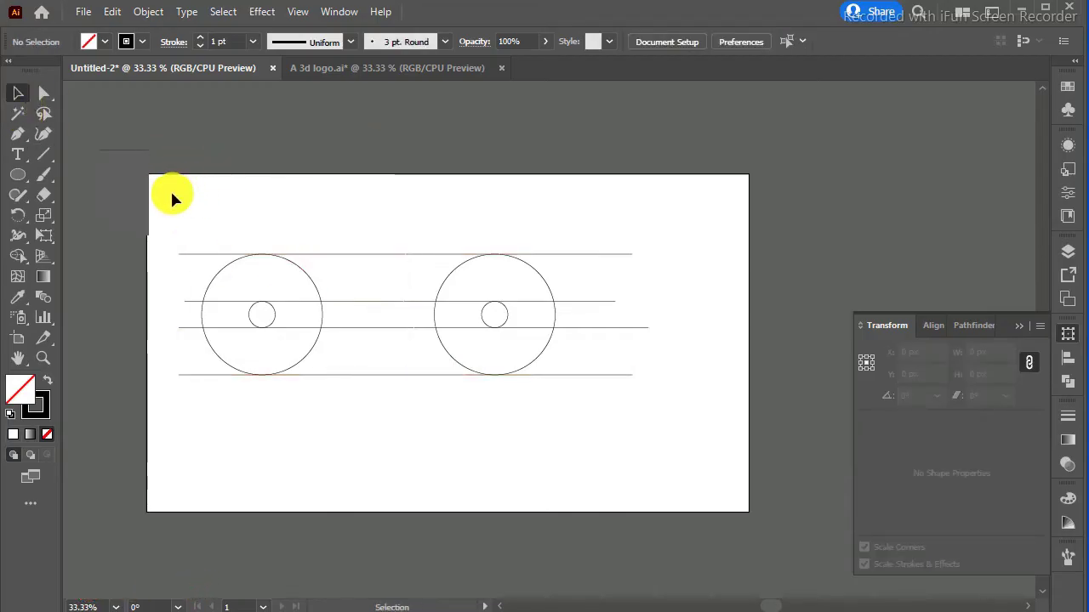
# - Draw a medium circle in the top half of the left large circle
pyautogui.press('ctrl+=')
pyautogui.press('ctrl+=')
pyautogui.press('ctrl+=')
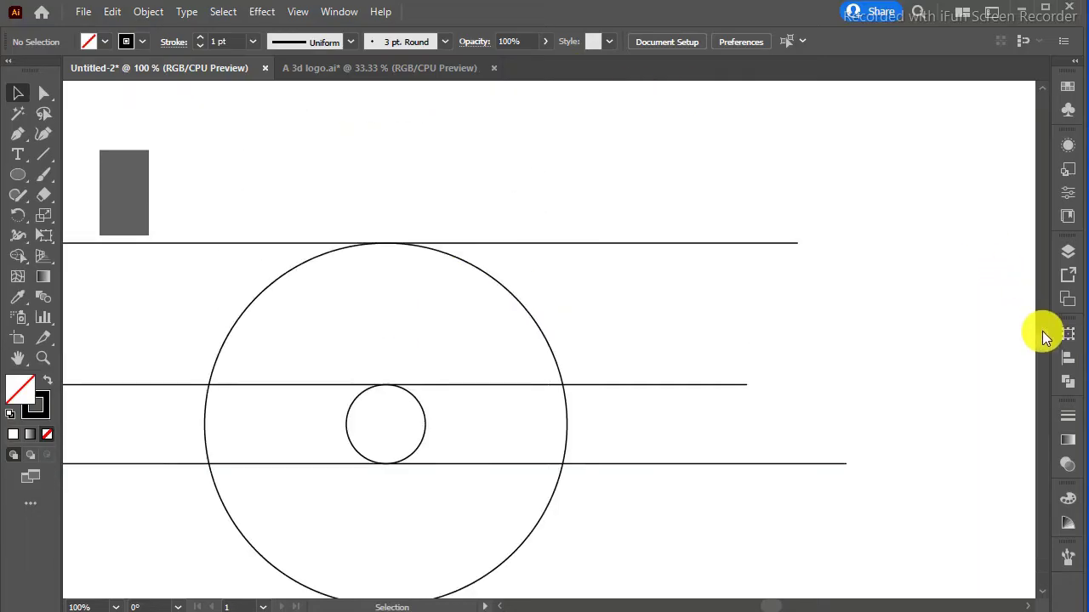
pyautogui.press('ctrl+-')
pyautogui.press('ctrl+-')
pyautogui.press('ctrl+-')
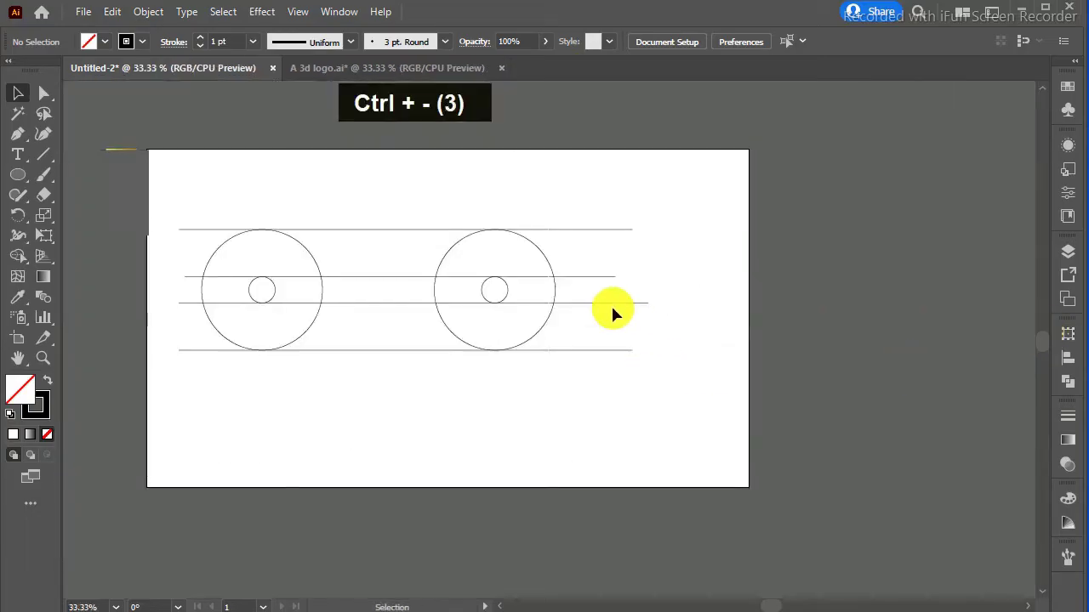
pyautogui.press('ctrl+c')
pyautogui.press('ctrl+f')
pyautogui.click(308, 246)
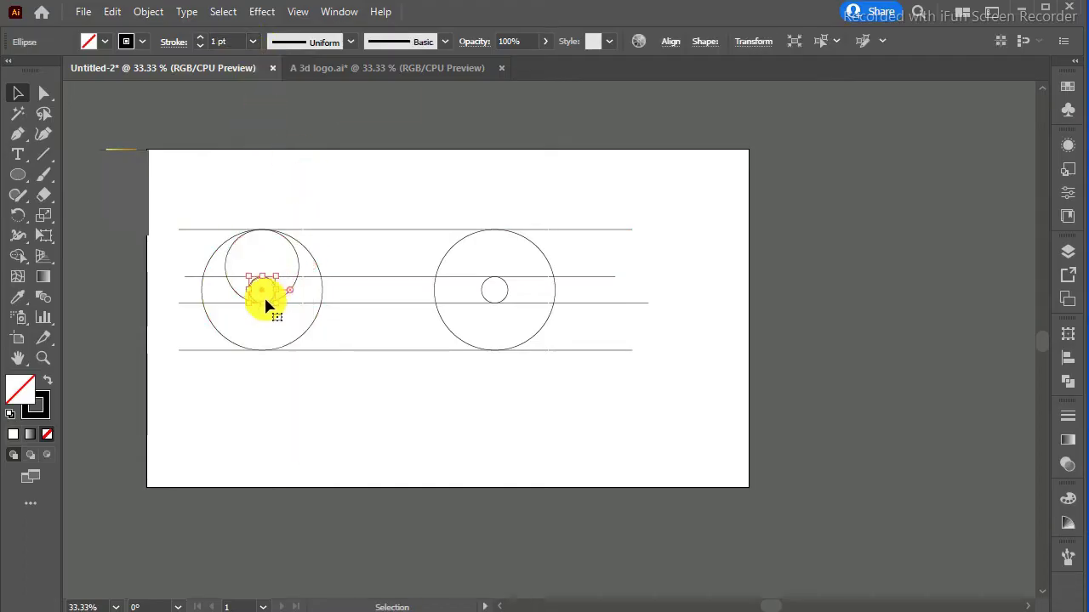
# - Duplicate the medium circle into the lower half so both meet at the centre circle
pyautogui.press('ctrl+c')
pyautogui.press('ctrl+f')
pyautogui.press('ctrl+i')
pyautogui.click(308, 246)
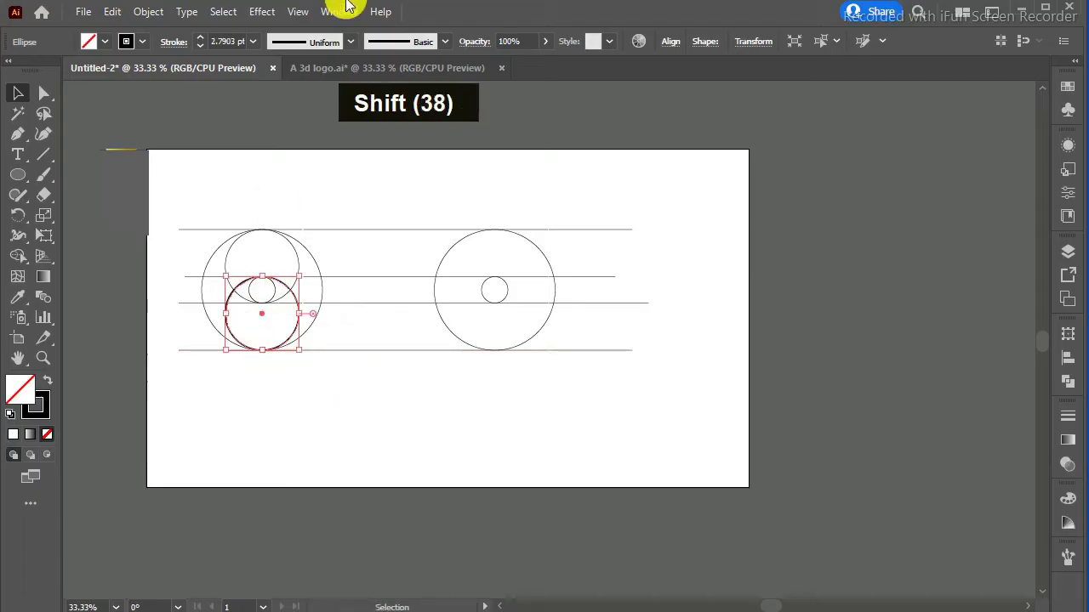
pyautogui.press('Return')
pyautogui.press('ctrl+=')
# - Split the overlapping left circles into separate regions with Shape Builder and select the whole construction
pyautogui.press('ctrl+=')
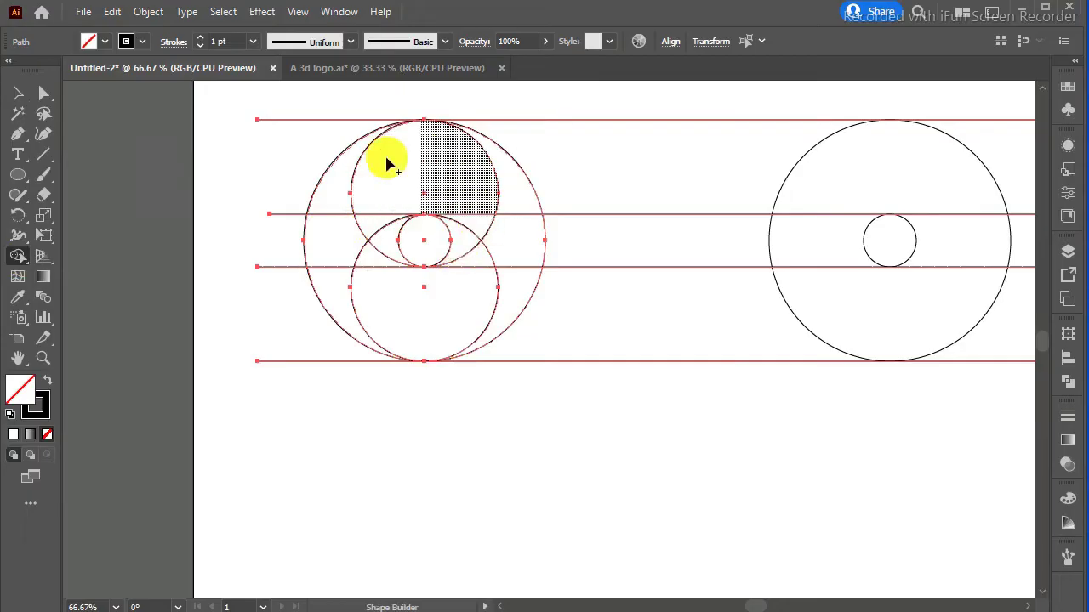
pyautogui.press('ctrl+-')
pyautogui.press('ctrl+-')
pyautogui.press('ctrl+-')
pyautogui.press('ctrl+=')
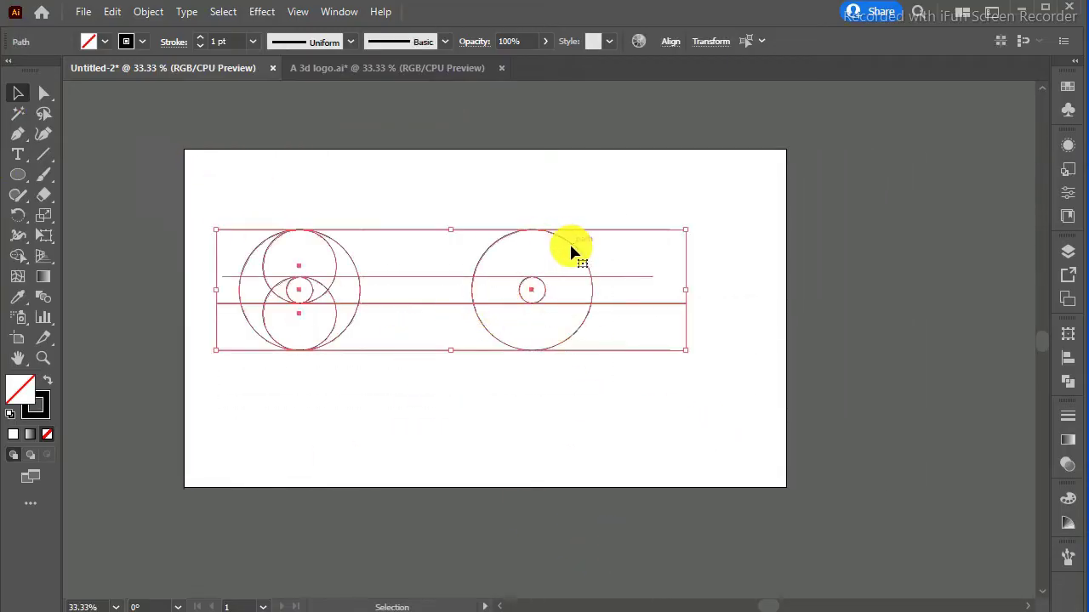
# - Rotate the construction 60° as a copy via Transform > Rotate
pyautogui.rightClick(345, 246)
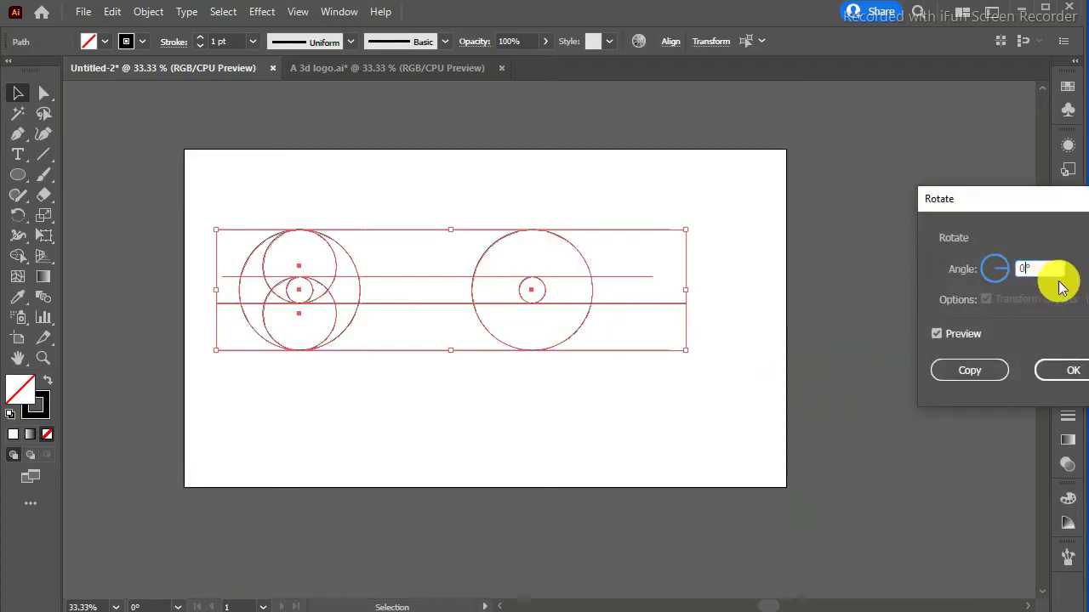
pyautogui.press('Left')
pyautogui.press('6')
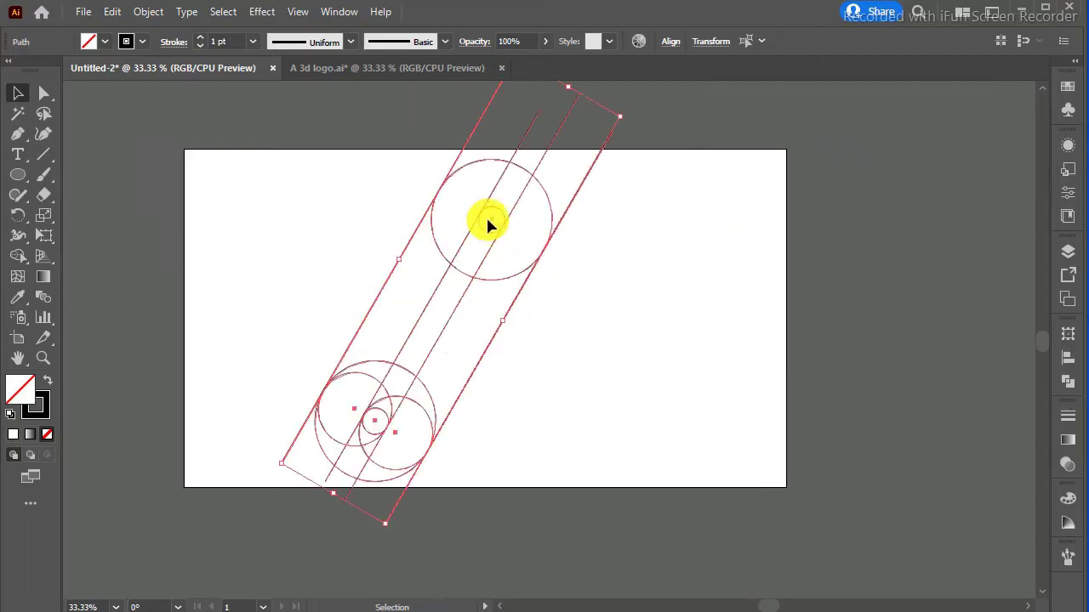
# - Rotate and position the second band the opposite way so the two strokes meet in an A shape
pyautogui.rightClick(515, 222)
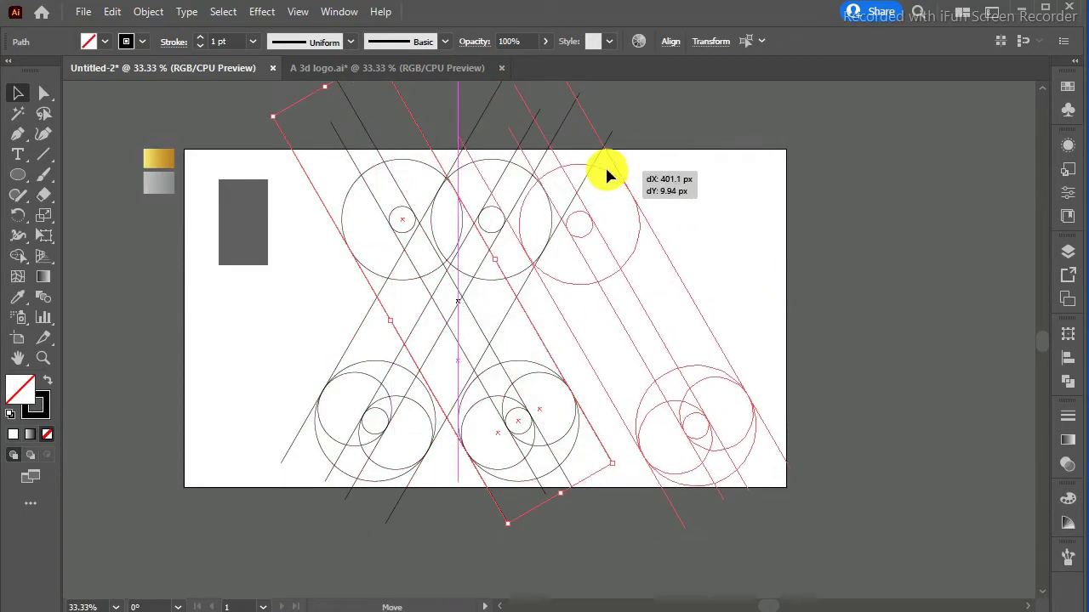
pyautogui.press('Right')
pyautogui.press('Right')
pyautogui.press('Right')
pyautogui.press('Right')
pyautogui.press('Right')
pyautogui.press('Left')
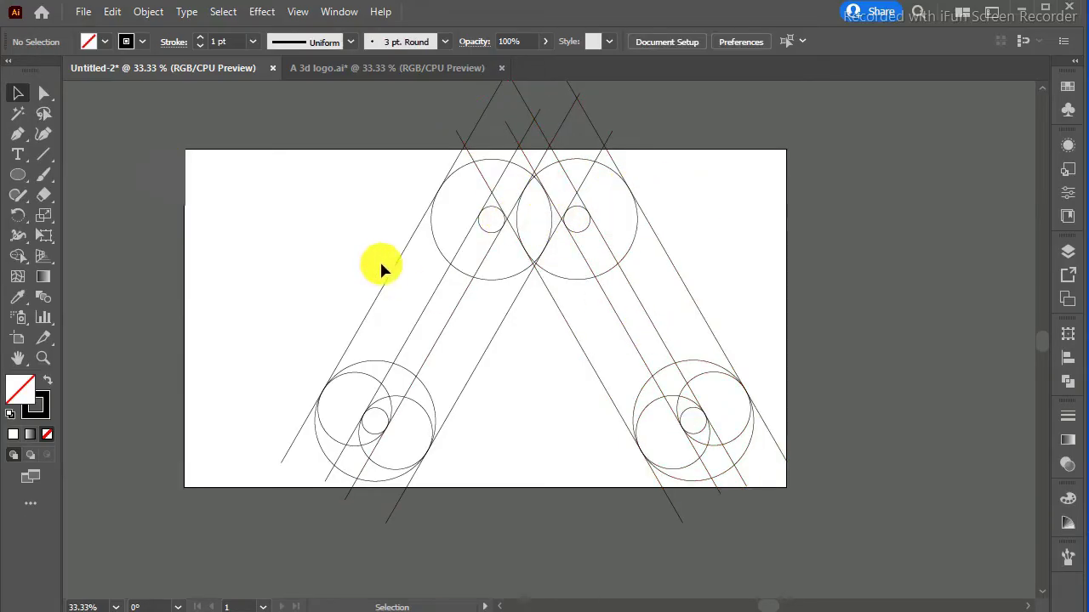
# - Scale the whole A-shaped framework down proportionally to sit inside the artboard
pyautogui.press('ctrl+-')
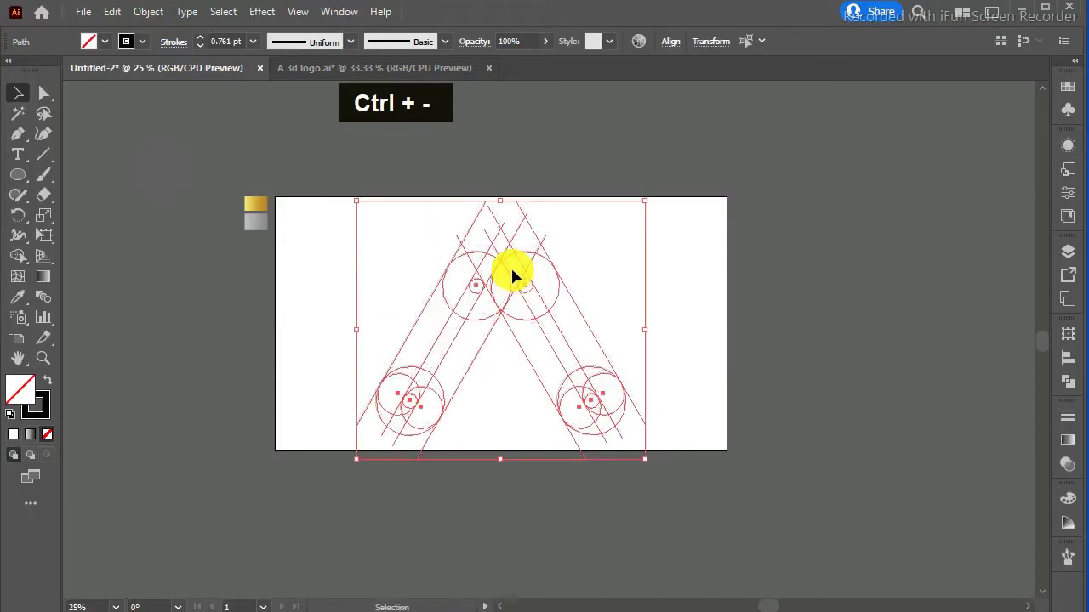
pyautogui.doubleClick(617, 261)
pyautogui.press('ctrl+=')
pyautogui.press('ctrl+-')
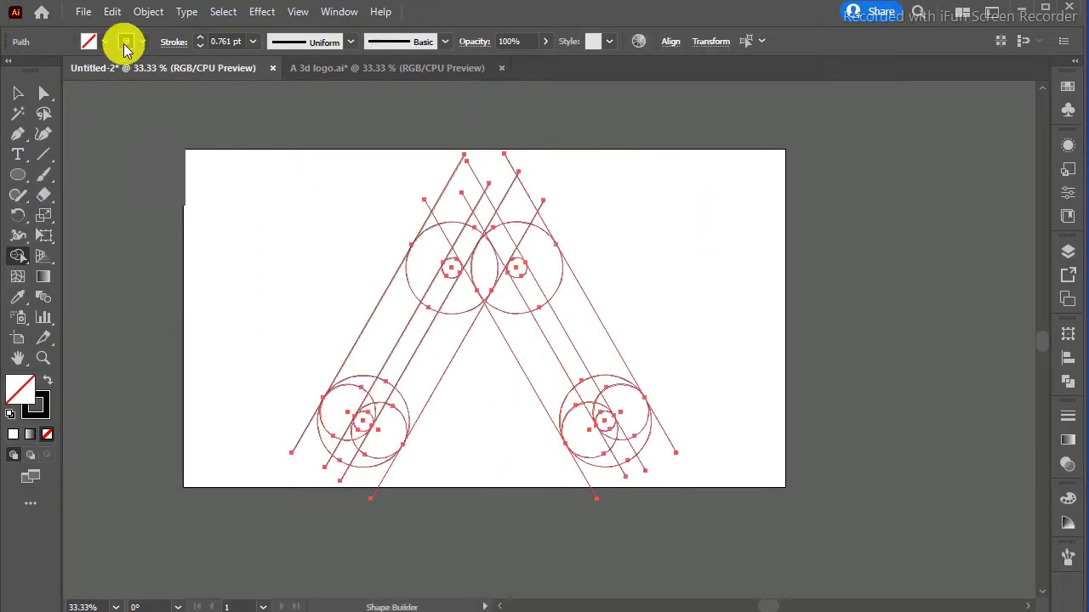
# - Fill the left stroke regions black and the right stroke regions grey with Shape Builder
pyautogui.press('Return')
pyautogui.press('Return')
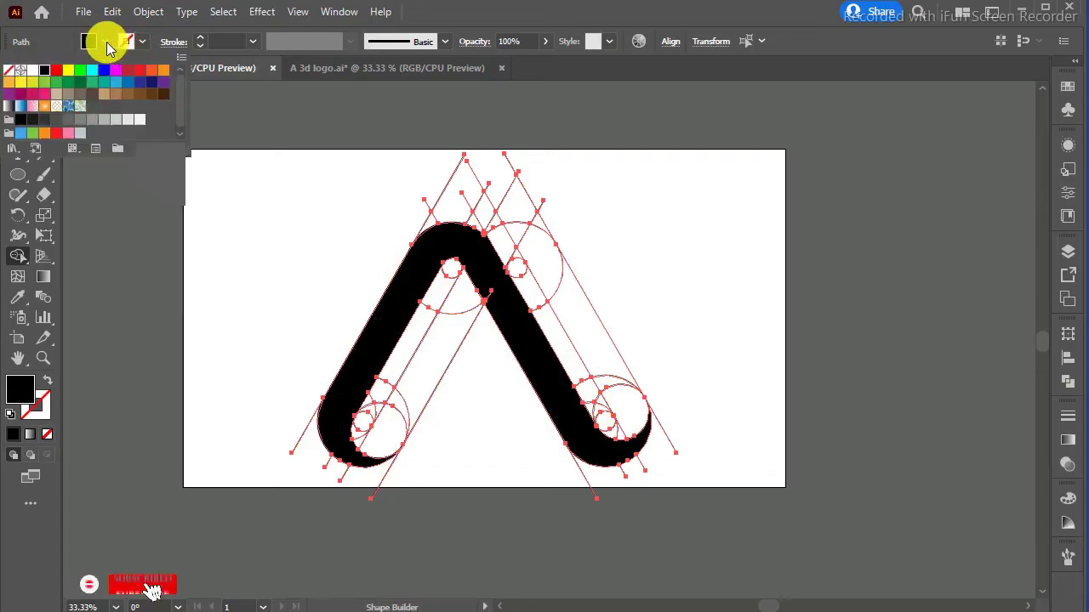
pyautogui.press('Return')
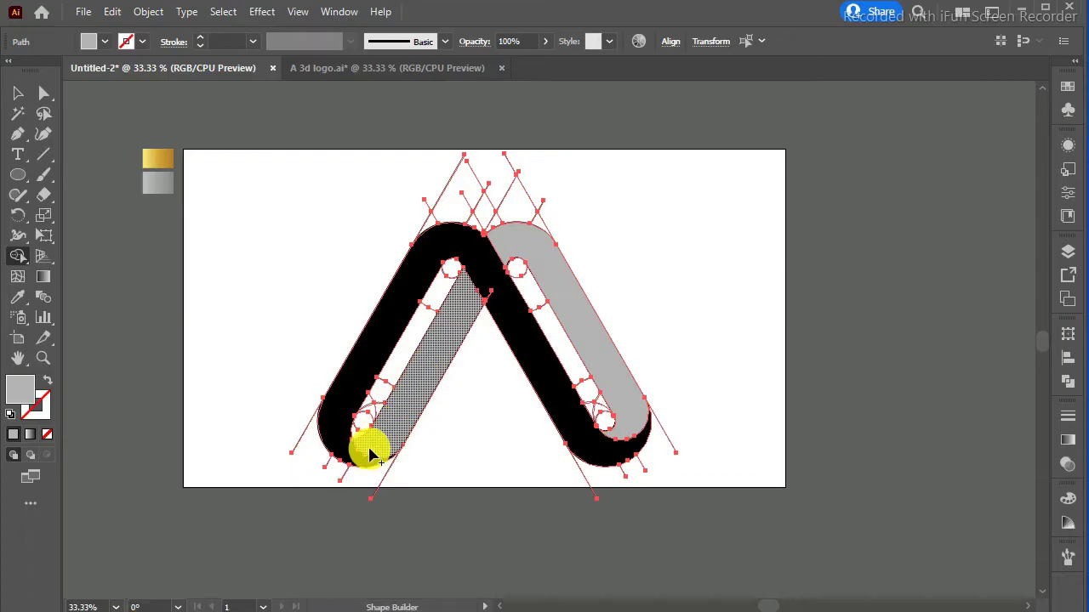
pyautogui.press('ctrl+z')
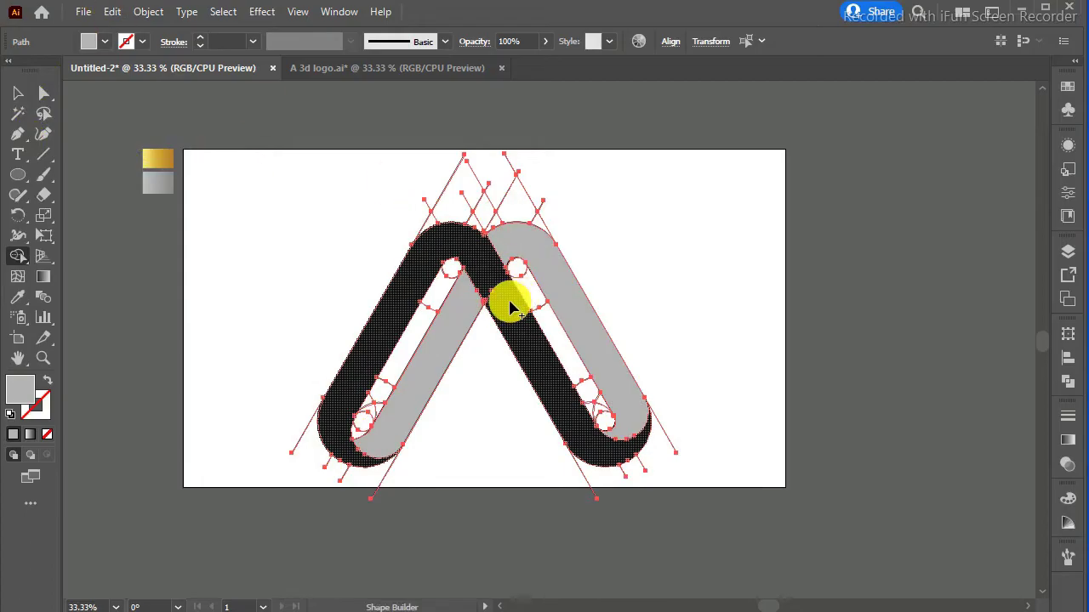
pyautogui.press('ctrl+z')
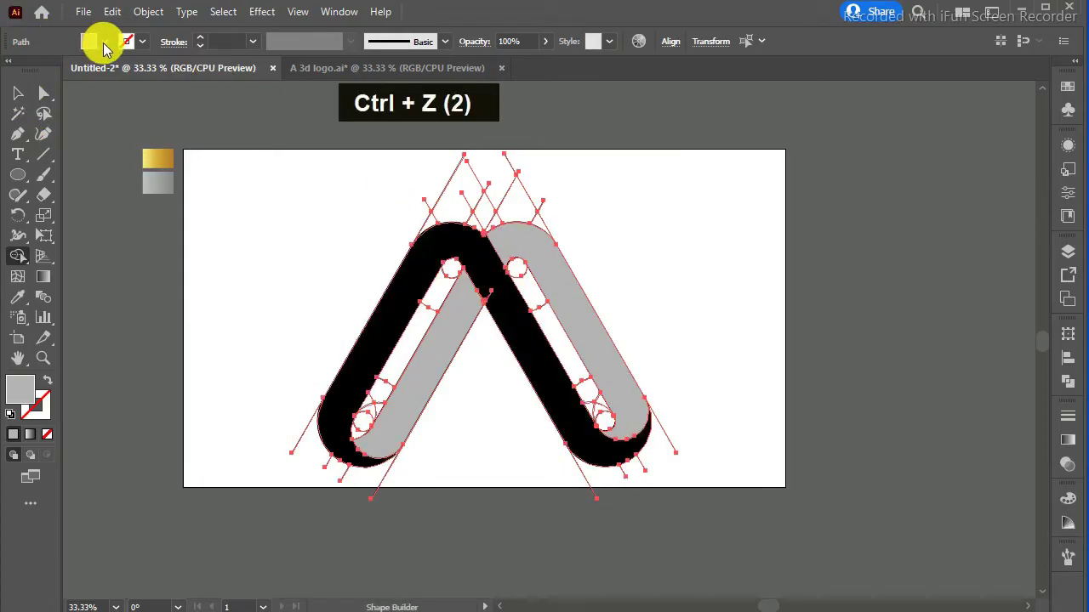
pyautogui.press('Return')
pyautogui.press('ctrl+=')
pyautogui.press('ctrl+=')
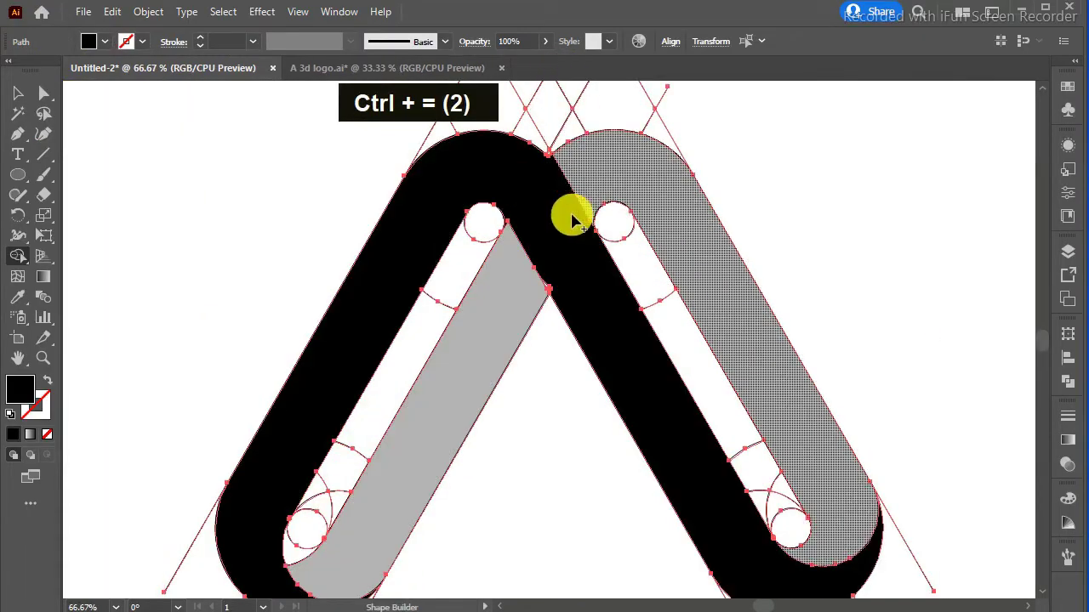
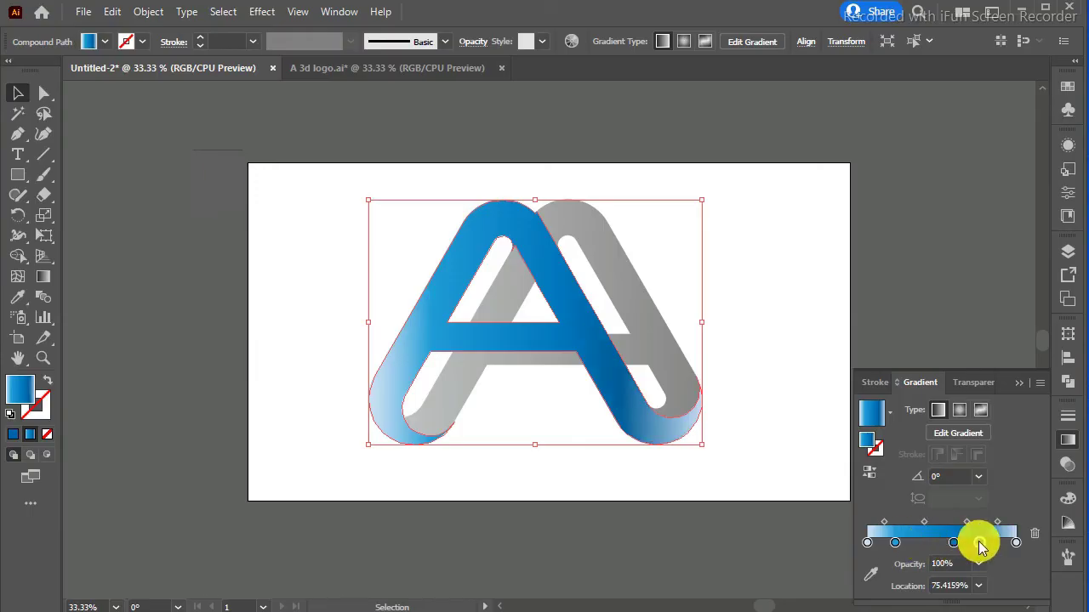
# - Adjust the blue gradient stops and draw a rectangle over the artboard
pyautogui.click(987, 544)
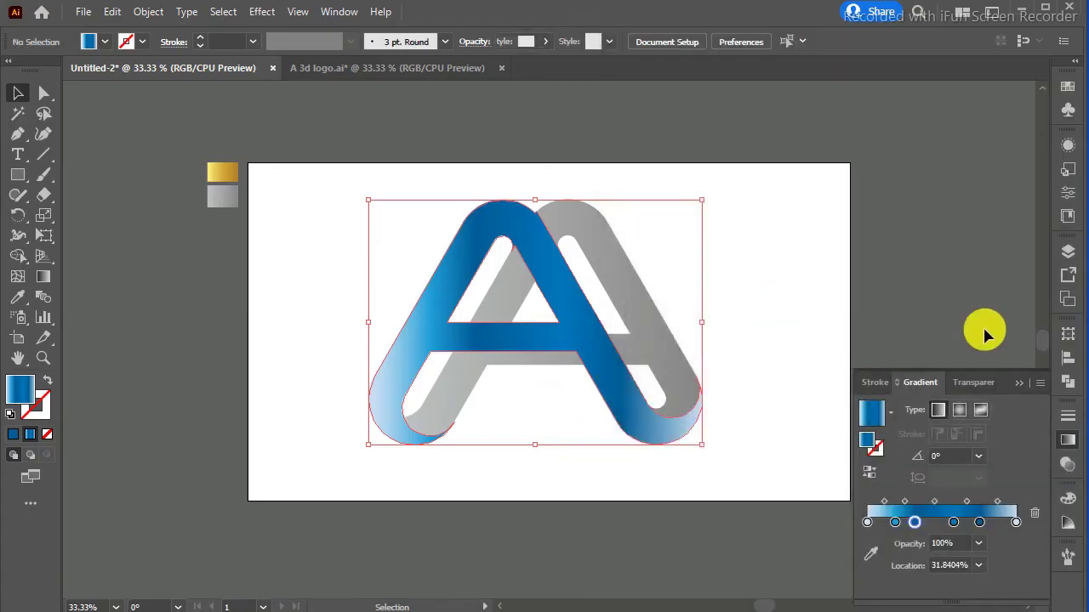
pyautogui.doubleClick(825, 350)
pyautogui.press('ctrl+=')
pyautogui.press('ctrl+=')
pyautogui.press('ctrl+-')
pyautogui.press('ctrl+=')
pyautogui.press('ctrl+=')
pyautogui.press('ctrl+=')
pyautogui.press('ctrl+-')
pyautogui.press('ctrl+-')
pyautogui.press('ctrl+-')
pyautogui.press('ctrl+=')
pyautogui.press('ctrl+=')
pyautogui.press('ctrl+=')
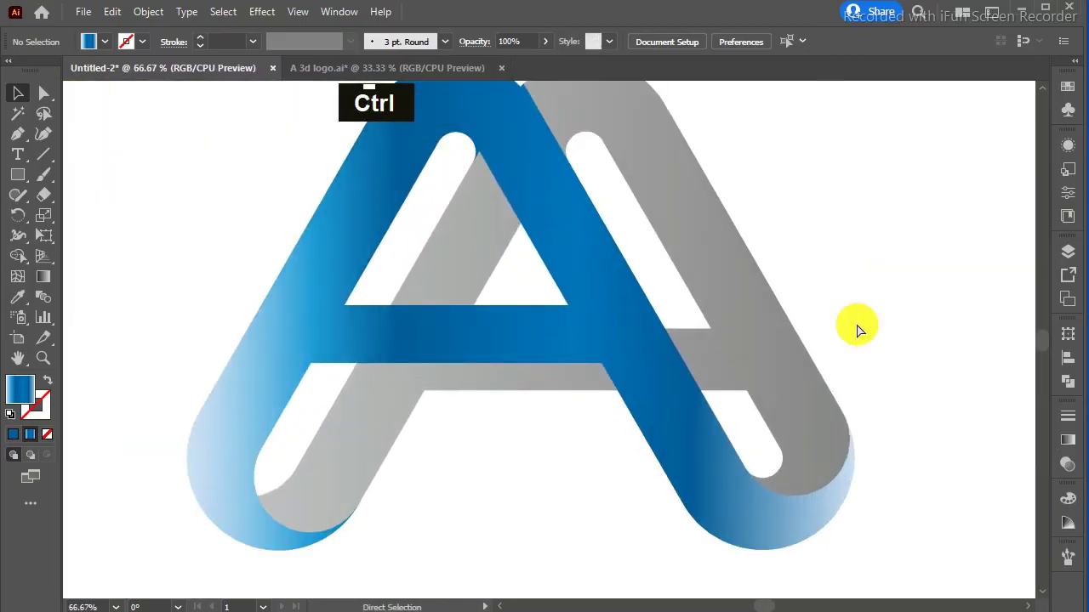
pyautogui.press('ctrl+-')
pyautogui.press('ctrl+-')
# - Size the gradient rectangle to 1366 × 768 px so it covers the full artboard
pyautogui.press('ctrl+=')
pyautogui.press('ctrl+=')
pyautogui.press('ctrl+=')
pyautogui.press('ctrl+-')
pyautogui.press('ctrl+-')
pyautogui.press('ctrl+-')
pyautogui.press('ctrl+-')
pyautogui.press('ctrl+-')
pyautogui.press('ctrl+-')
pyautogui.press('ctrl+-')
pyautogui.press('ctrl+=')
pyautogui.press('ctrl+=')
pyautogui.press('ctrl+=')
pyautogui.press('ctrl+=')
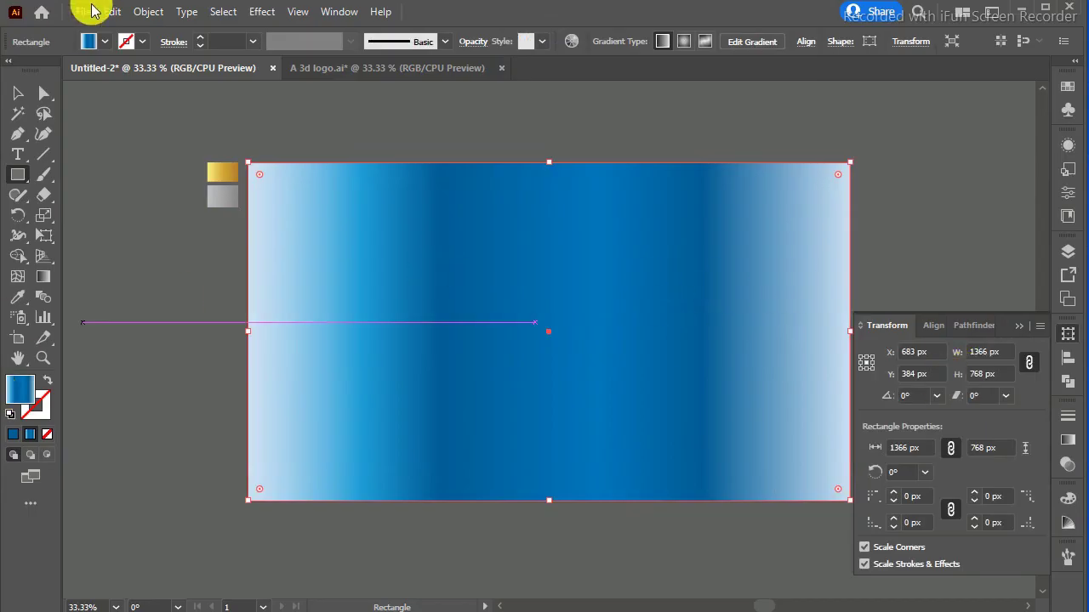
# - Fill the rectangle black and send it to the back behind the logo
pyautogui.press('Return')
pyautogui.rightClick(315, 218)
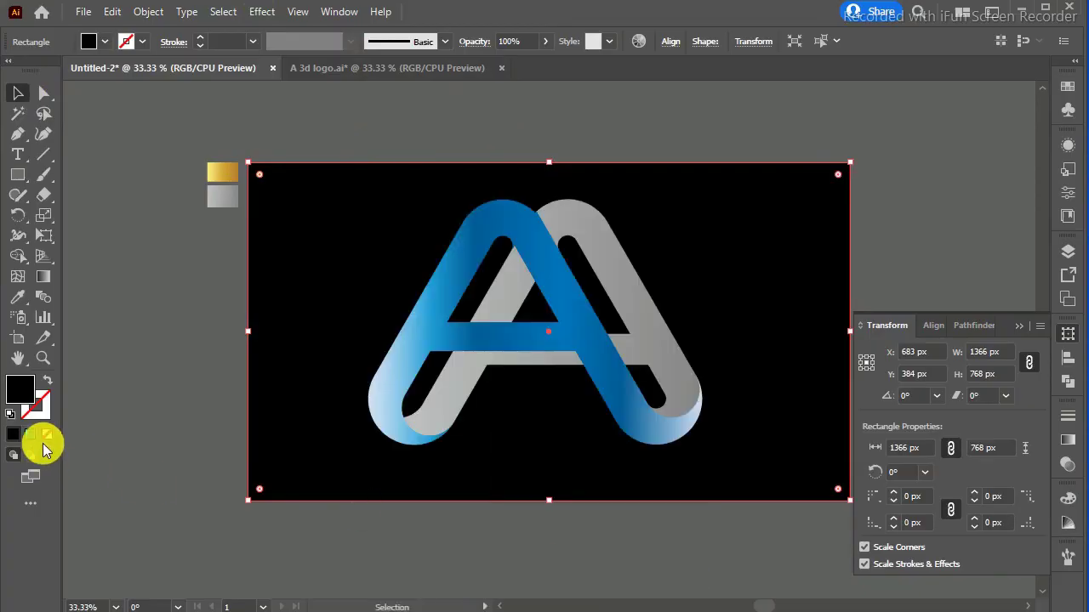
pyautogui.press('ctrl+-')
pyautogui.press('ctrl+-')
pyautogui.press('ctrl+-')
pyautogui.press('ctrl+=')
# - Zoom out and back in to view the finished logo on its black background
pyautogui.press('ctrl+=')
pyautogui.press('ctrl+=')
pyautogui.press('ctrl+-')
pyautogui.press('ctrl+-')
pyautogui.press('ctrl+-')
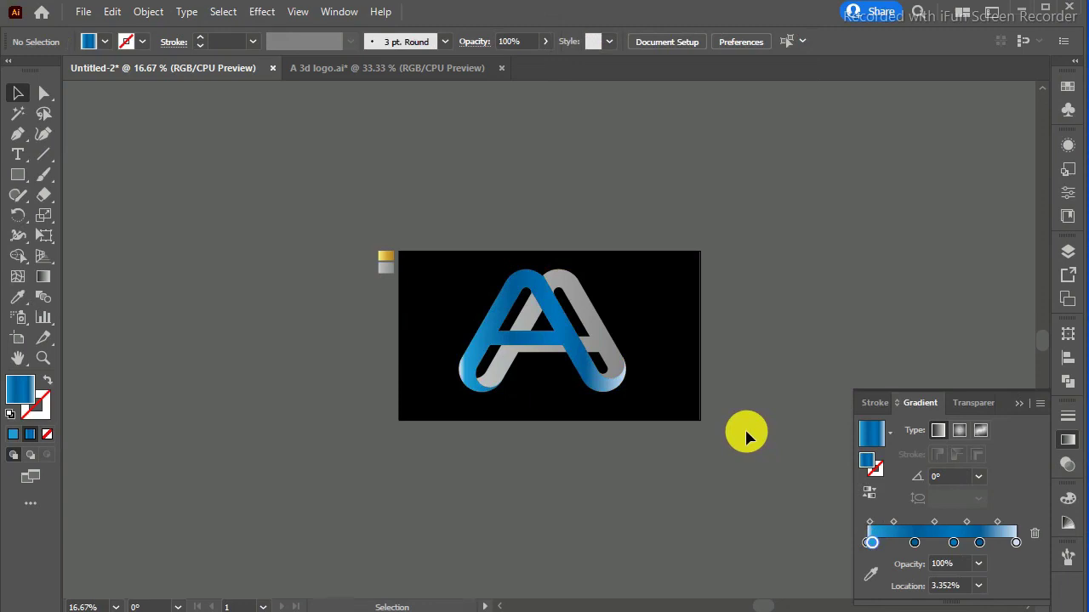
pyautogui.press('ctrl+=')
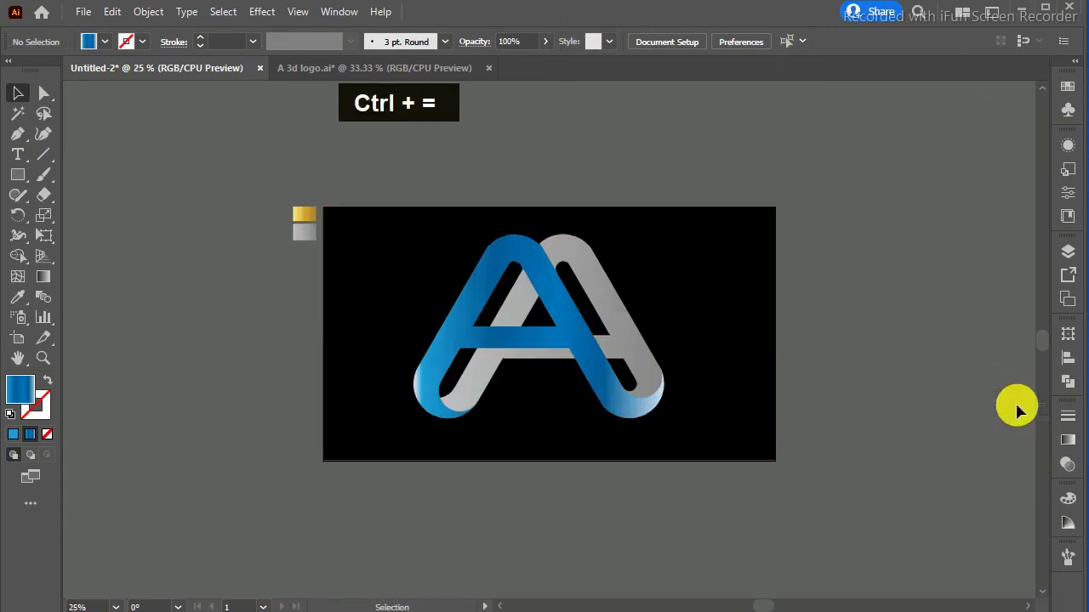